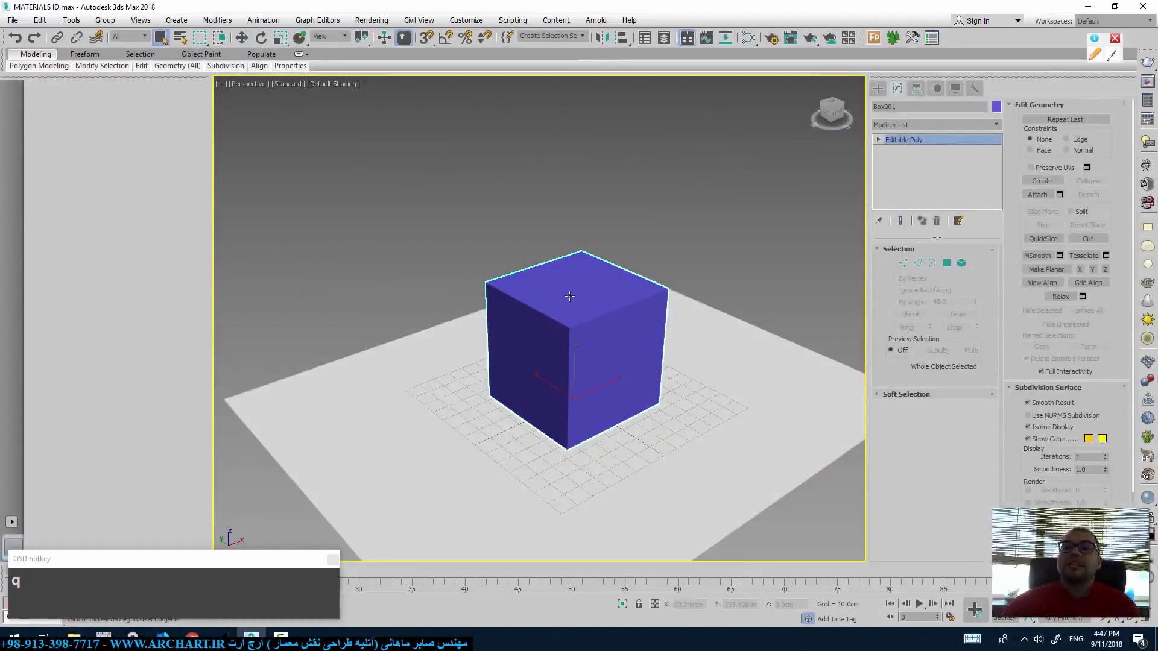
# Bring up the Slate Material Editor with the six VRay material nodes and clear the selected node.
pyautogui.press('m')
pyautogui.click(306, 105)
pyautogui.scroll(-3)
pyautogui.click(266, 165)
pyautogui.press('Delete')
# Pan and zoom the Slate View to look over Material #25, #26 and the other bitmap-fed VRayMtl nodes.
pyautogui.middleClick(265, 187)
pyautogui.scroll(-3)
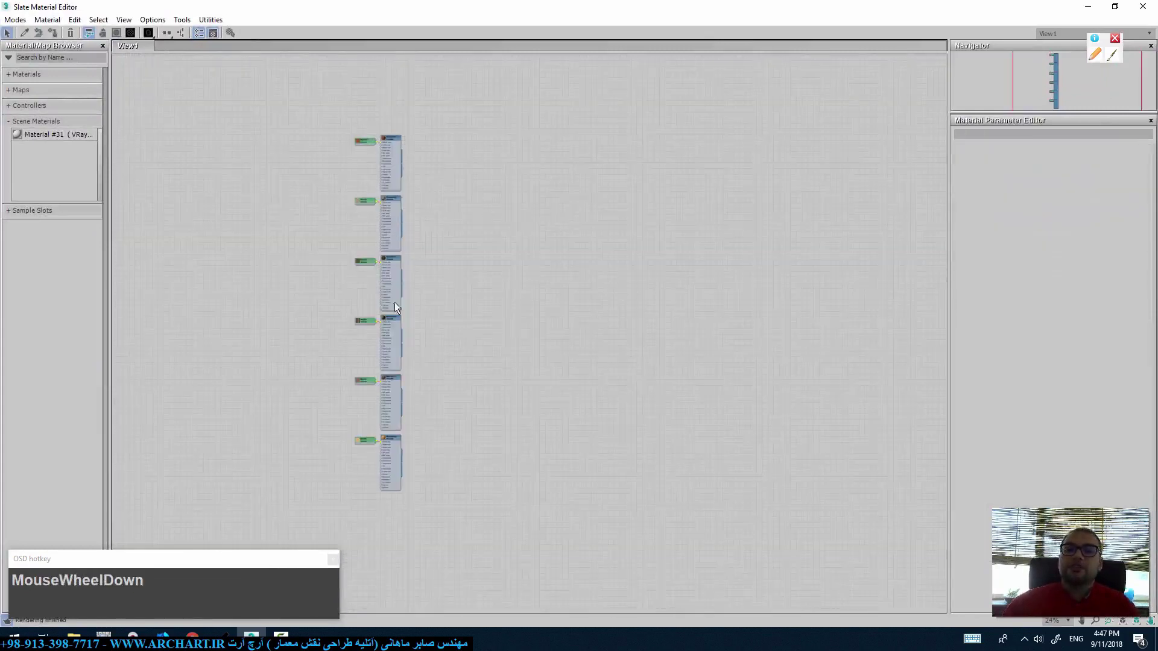
pyautogui.scroll(3)
pyautogui.middleClick(512, 185)
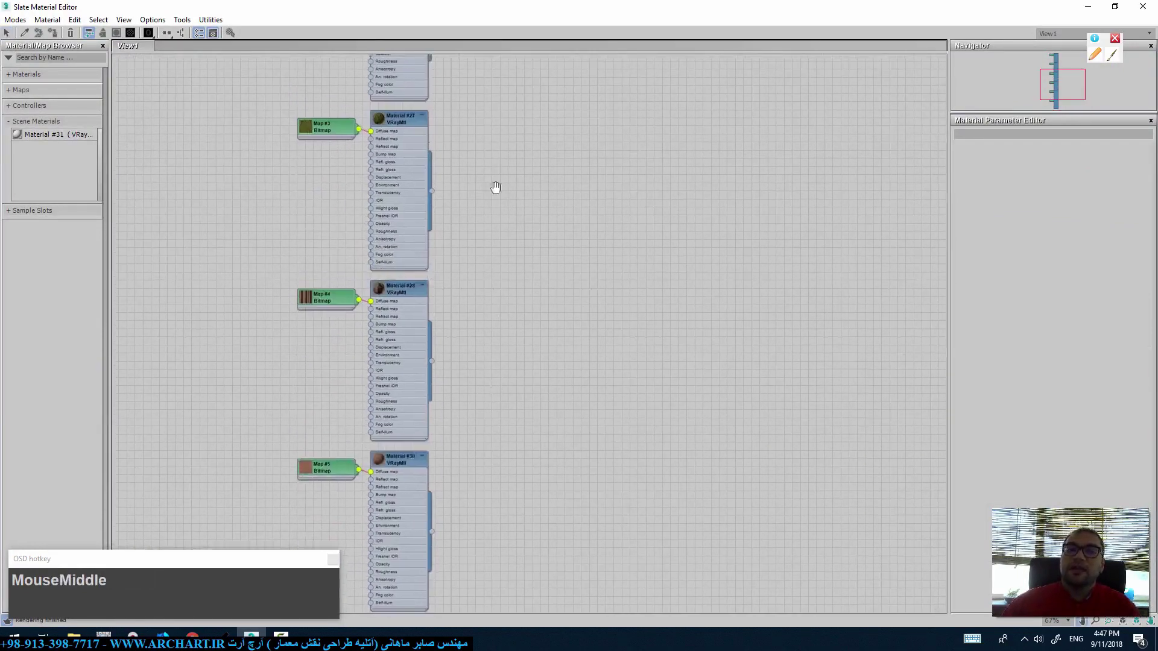
pyautogui.scroll(3)
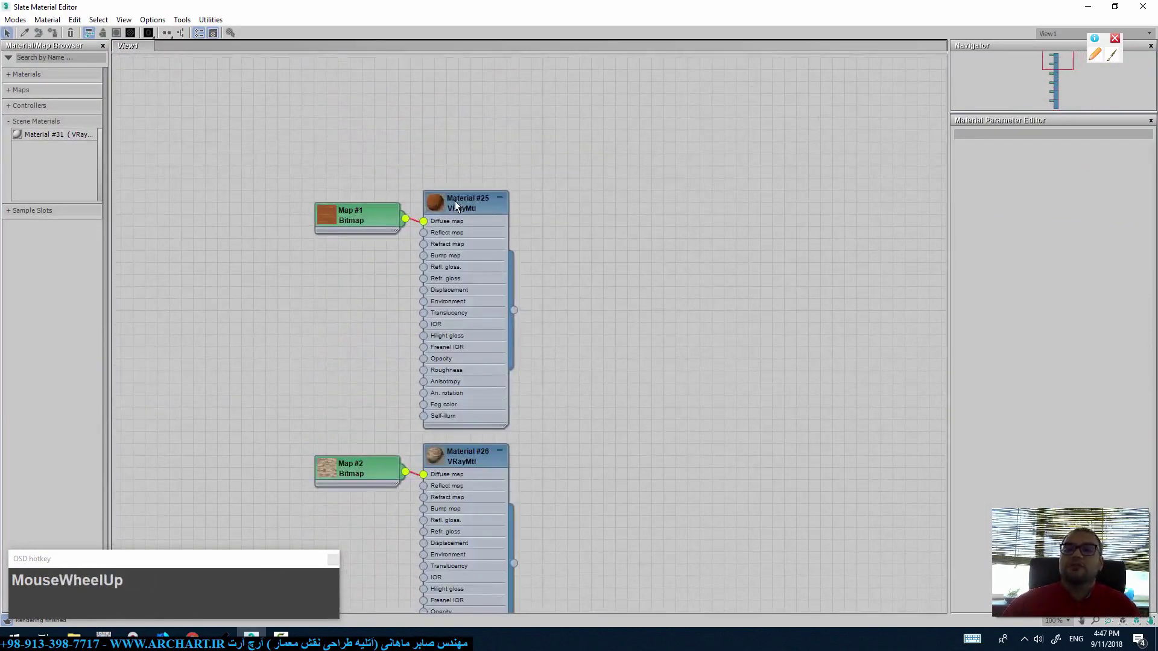
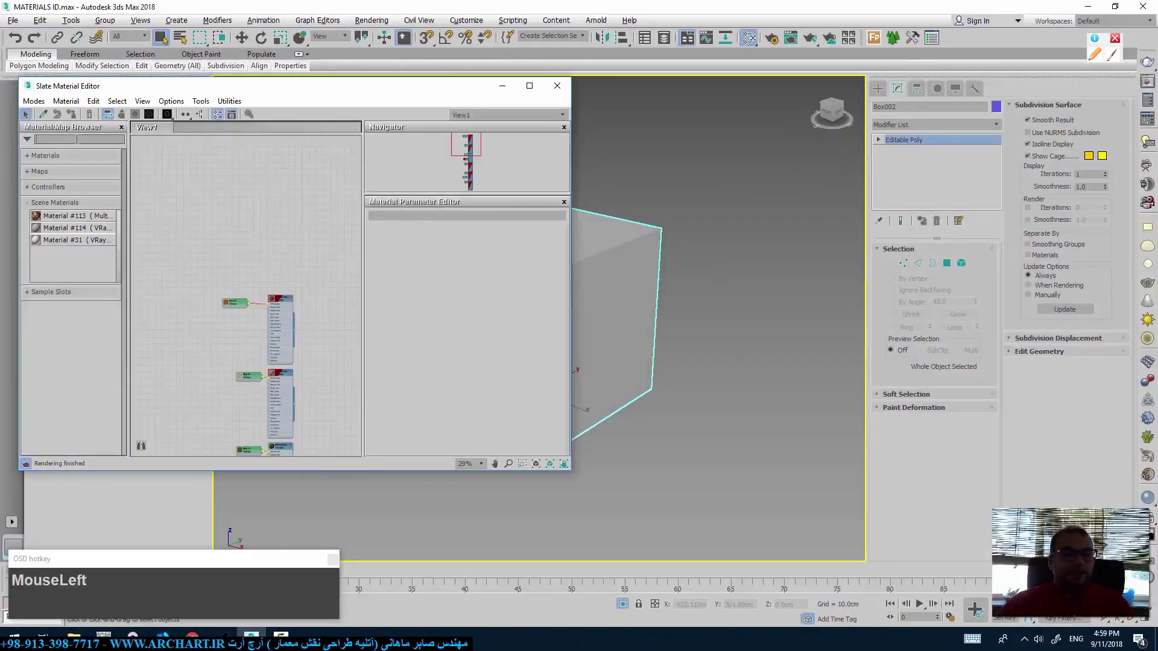
# Search 'mul' in the Material/Map Browser to find the Multi/Sub-Object material.
pyautogui.press('m')
pyautogui.write('mul')
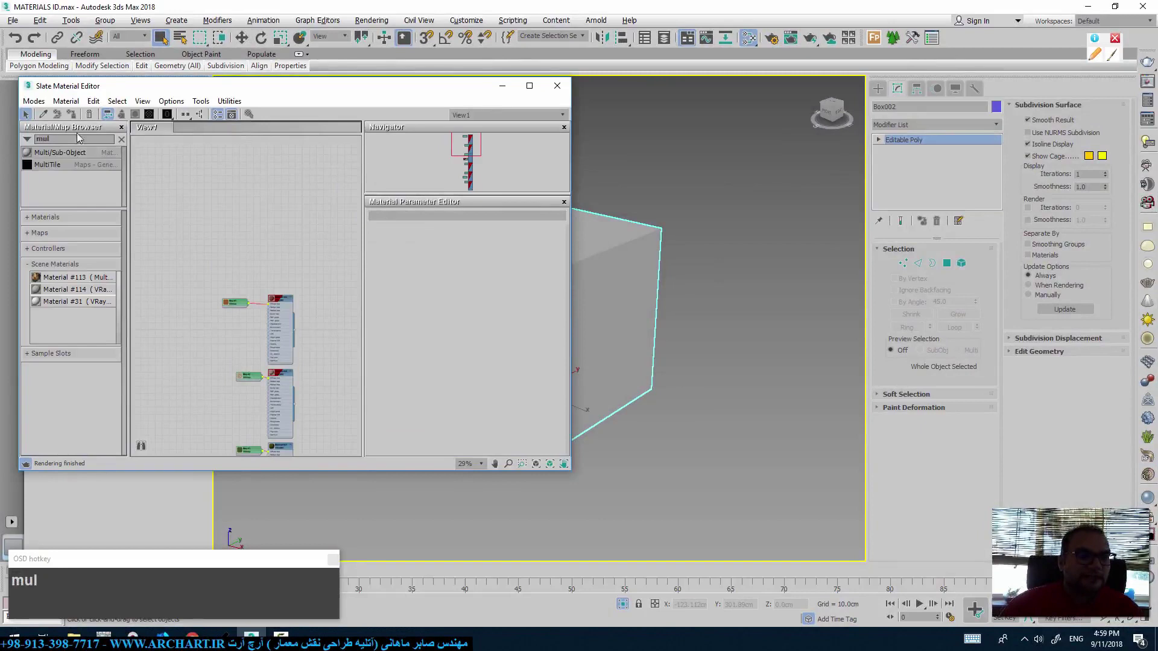
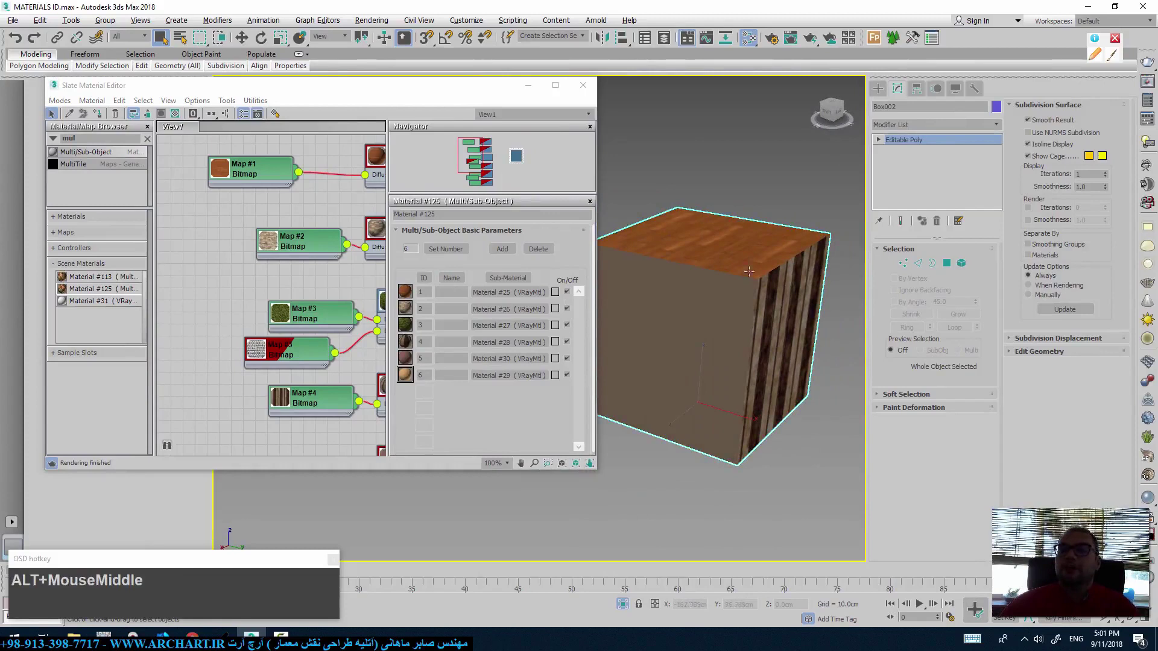
# Check the Coordinates and Bitmap Parameters of the first bitmap nodes feeding the sub-materials.
pyautogui.click(220, 160)
pyautogui.middleClick(268, 201)
pyautogui.click(278, 236)
pyautogui.rightClick(580, 269)
pyautogui.click(280, 314)
pyautogui.rightClick(583, 264)
# Check Map #4 and Map #6 the same way, then return to the Multi/Sub-Object node.
pyautogui.middleClick(268, 315)
pyautogui.click(287, 301)
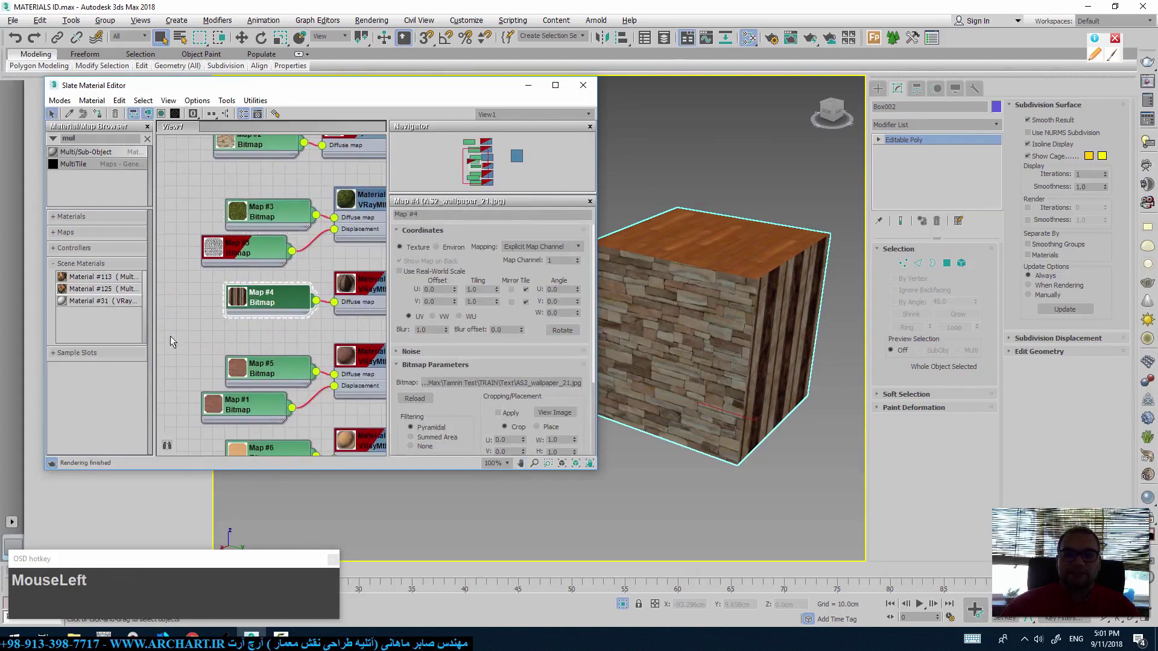
pyautogui.middleClick(177, 336)
pyautogui.click(296, 289)
pyautogui.rightClick(581, 266)
pyautogui.middleClick(307, 242)
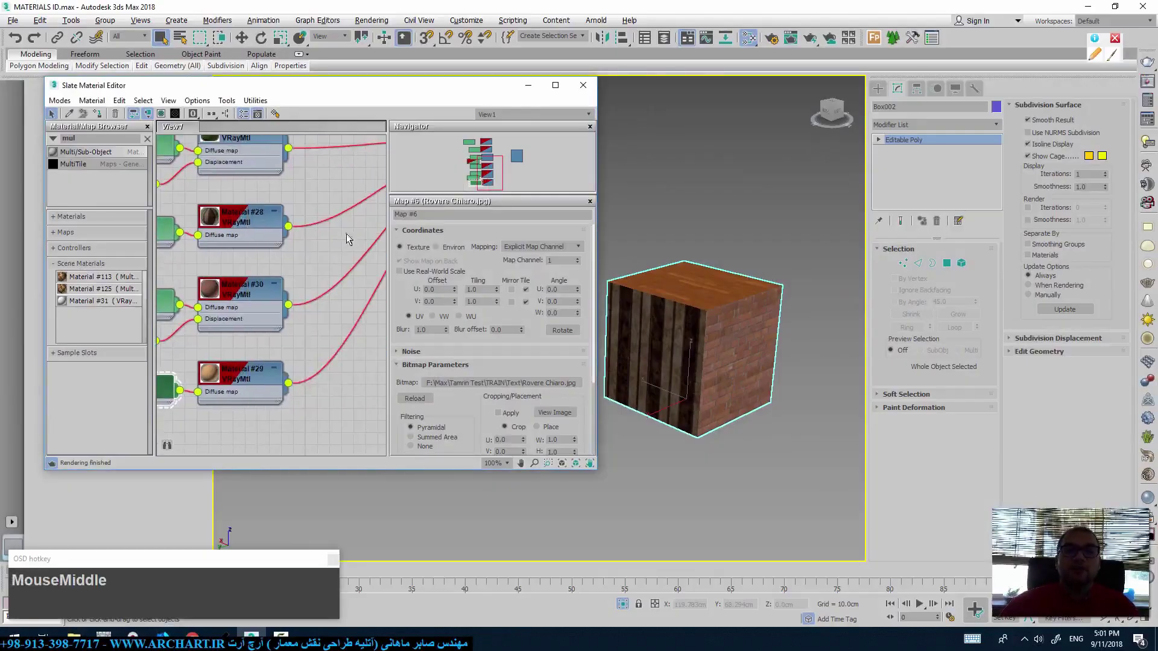
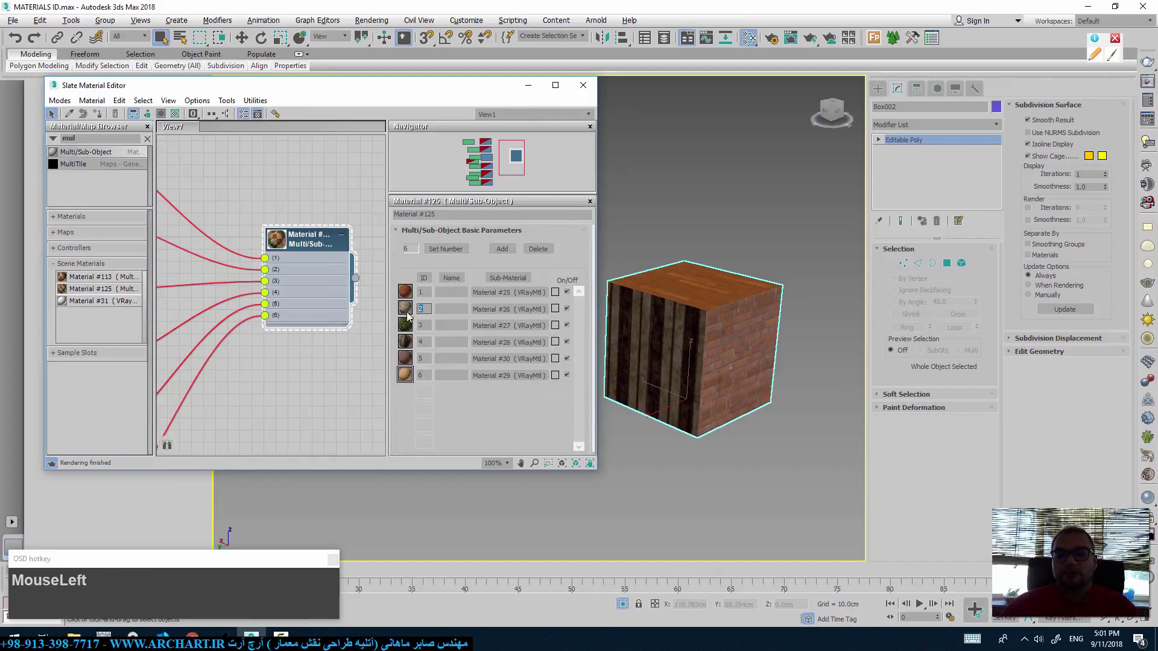
# Set the second sub-material slot's ID to 1, raising the Duplicate Material IDs warning.
pyautogui.press('KP_1')
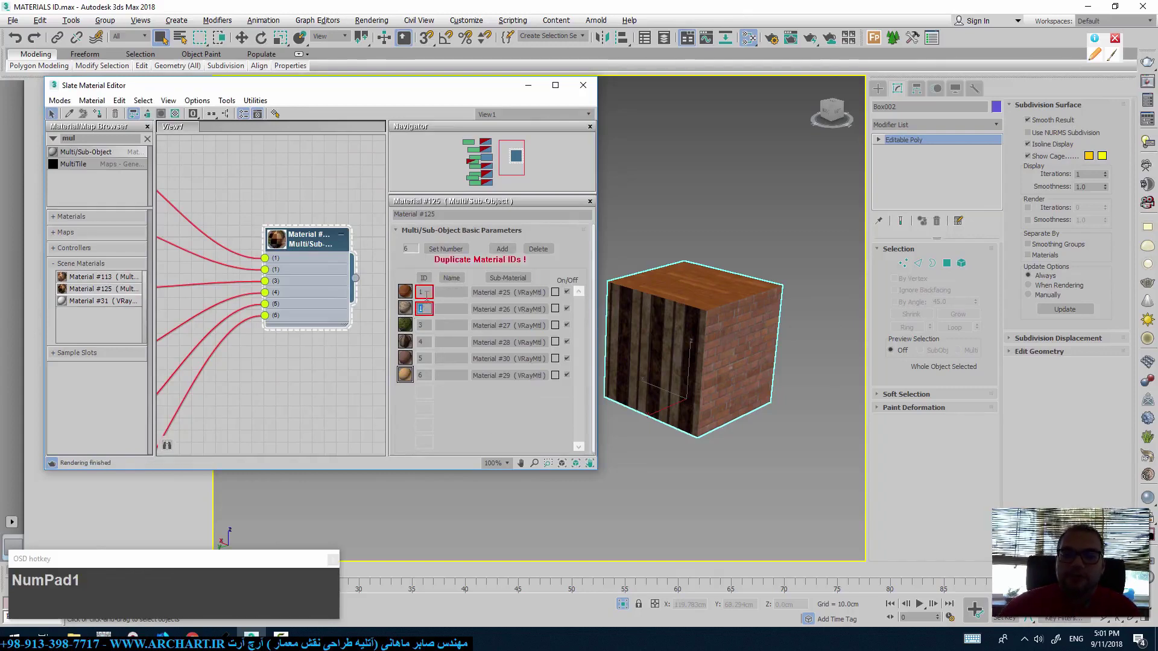
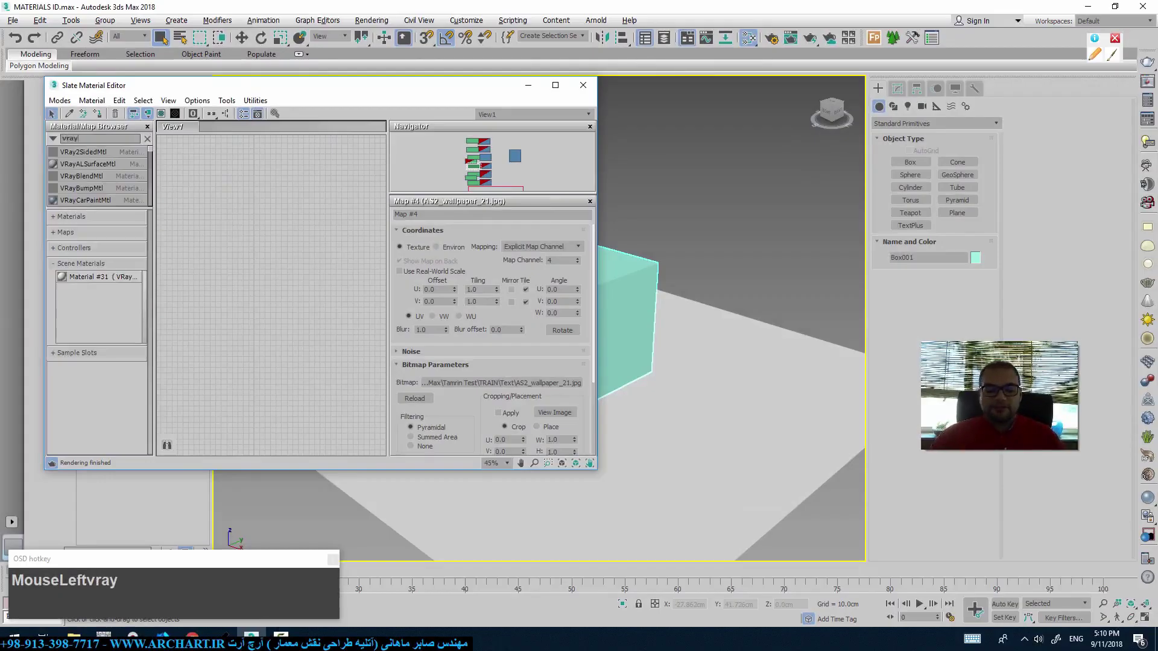
# Add a new VRayMtl (Material #126) to the node view and search 'tile' for the Tiles map.
pyautogui.press('m')
pyautogui.moveTo(77, 169); pyautogui.dragTo(5, 150)
pyautogui.write('tile')
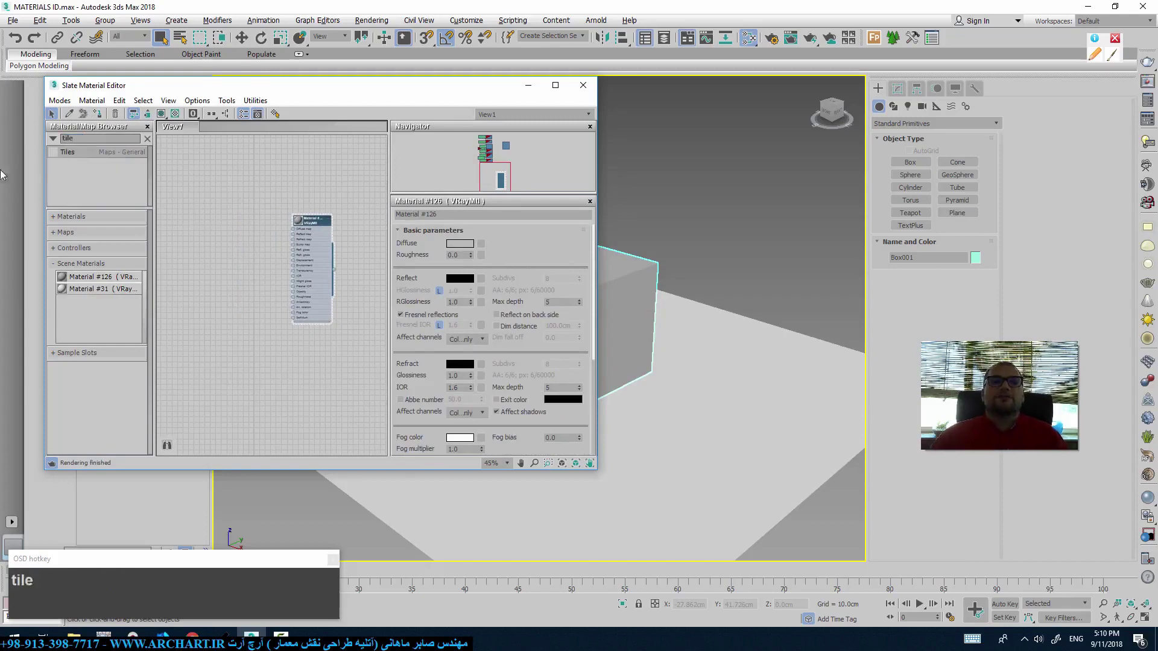
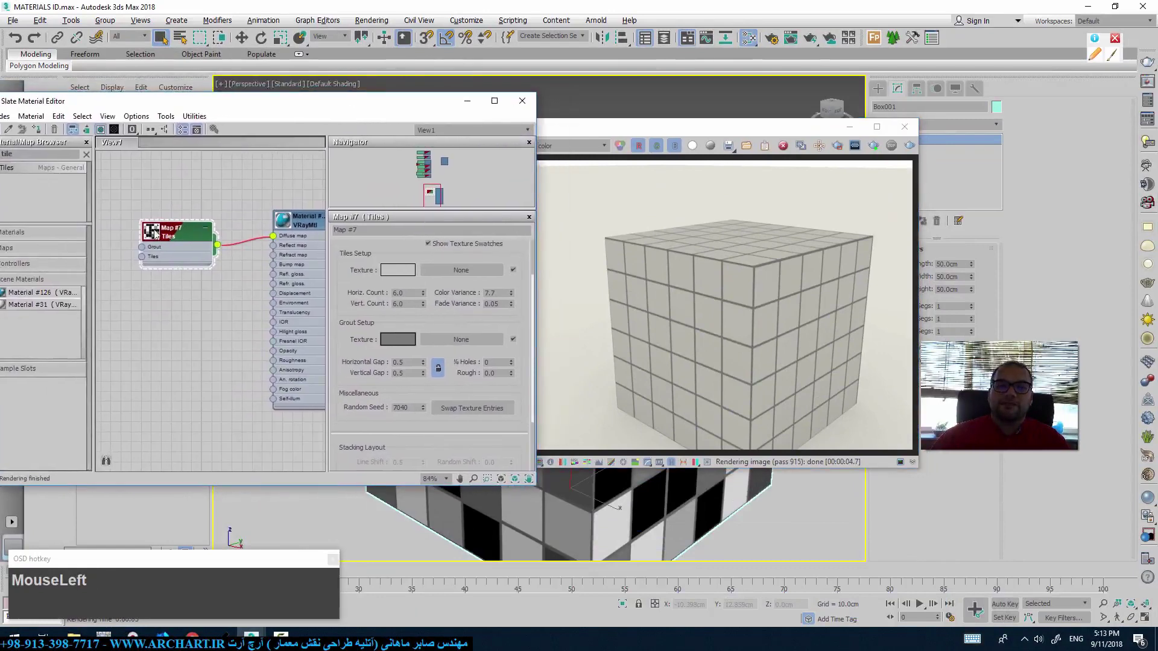
# Feed the Rovere Chiaro wood bitmap into the Tiles texture at 2×2 count with 0.2 grout and re-render.
pyautogui.rightClick(288, 224)
pyautogui.click(325, 286)
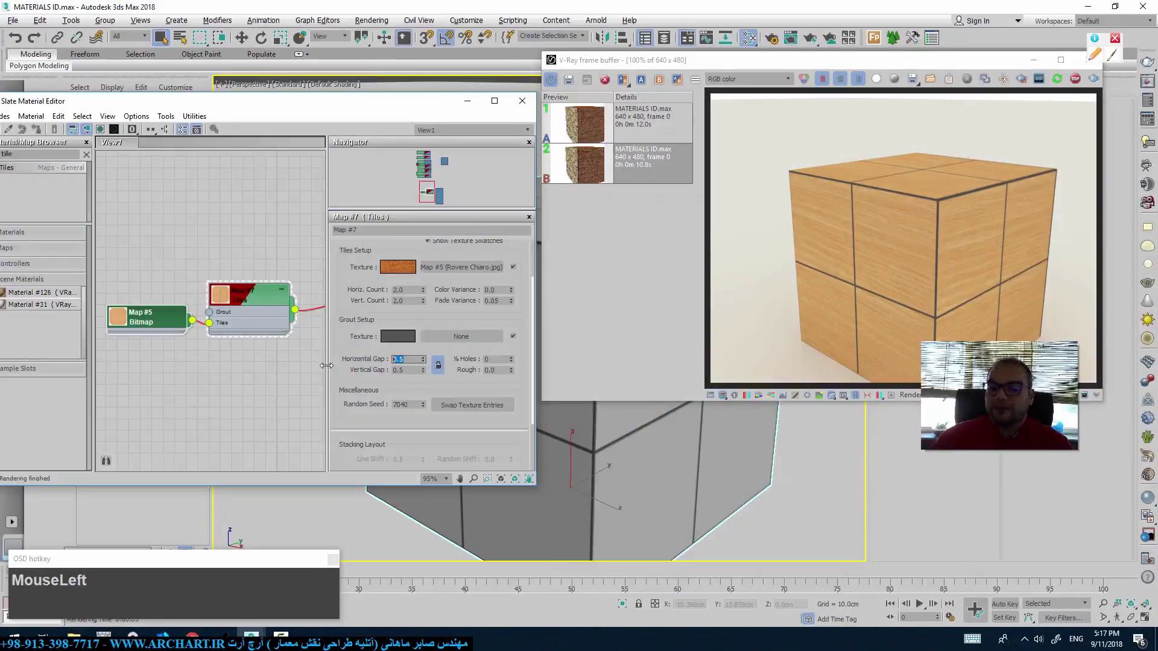
pyautogui.press('KP_Decimal')
pyautogui.press('KP_2')
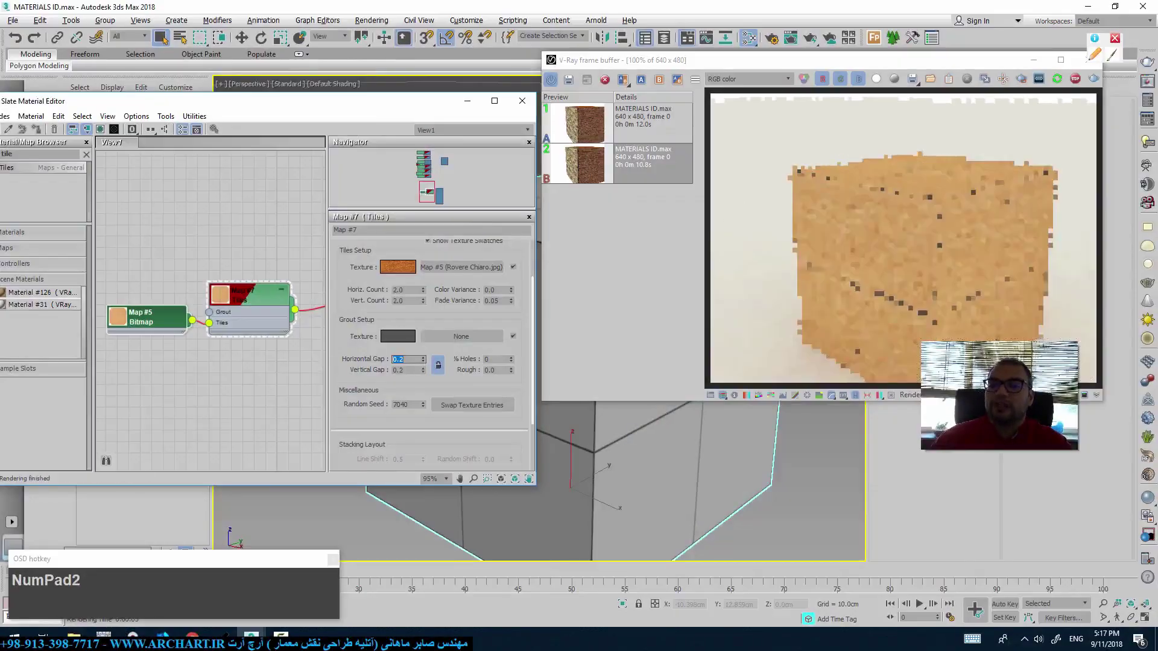